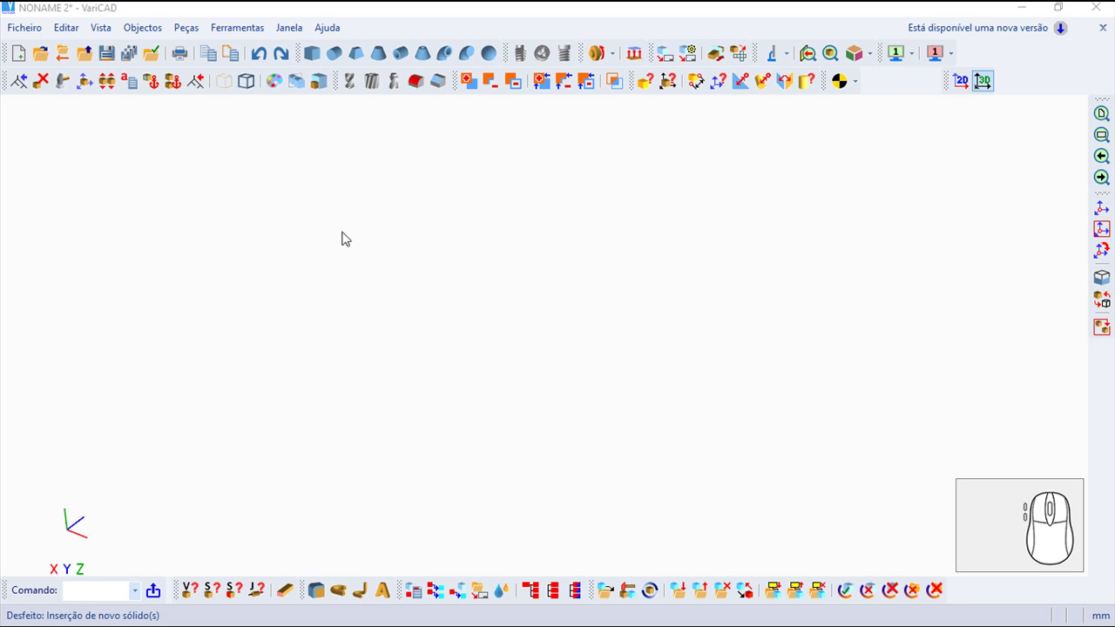
List the commands for creating solids from 2D profiles under the Objects menu
left_click(144, 29)
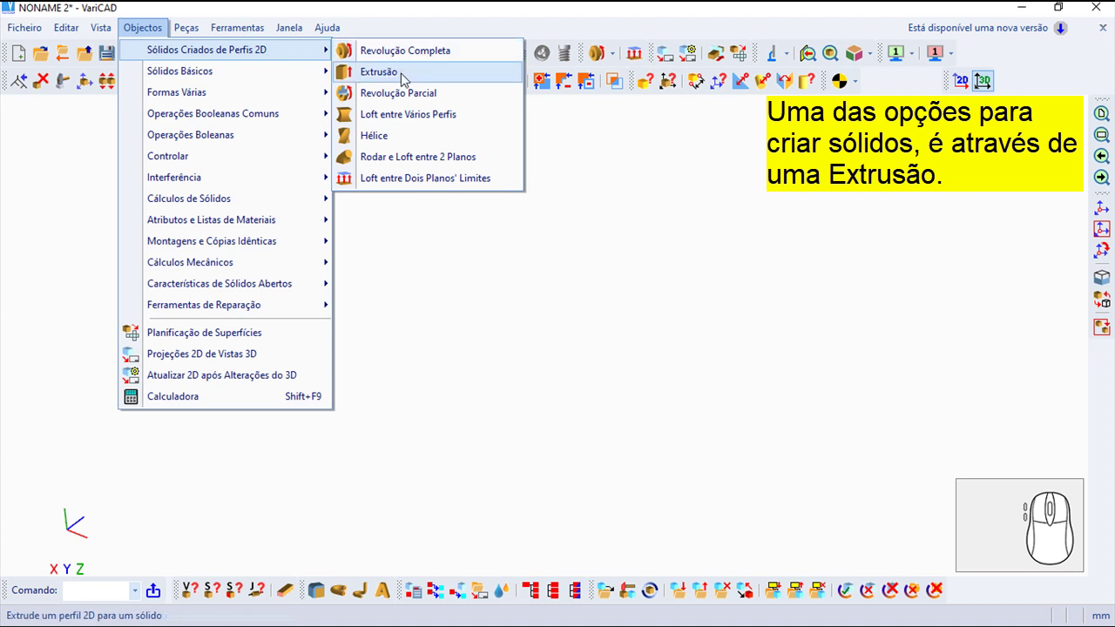
Start the Extrusion command so a sketch plane is requested for the profile
left_click(407, 82)
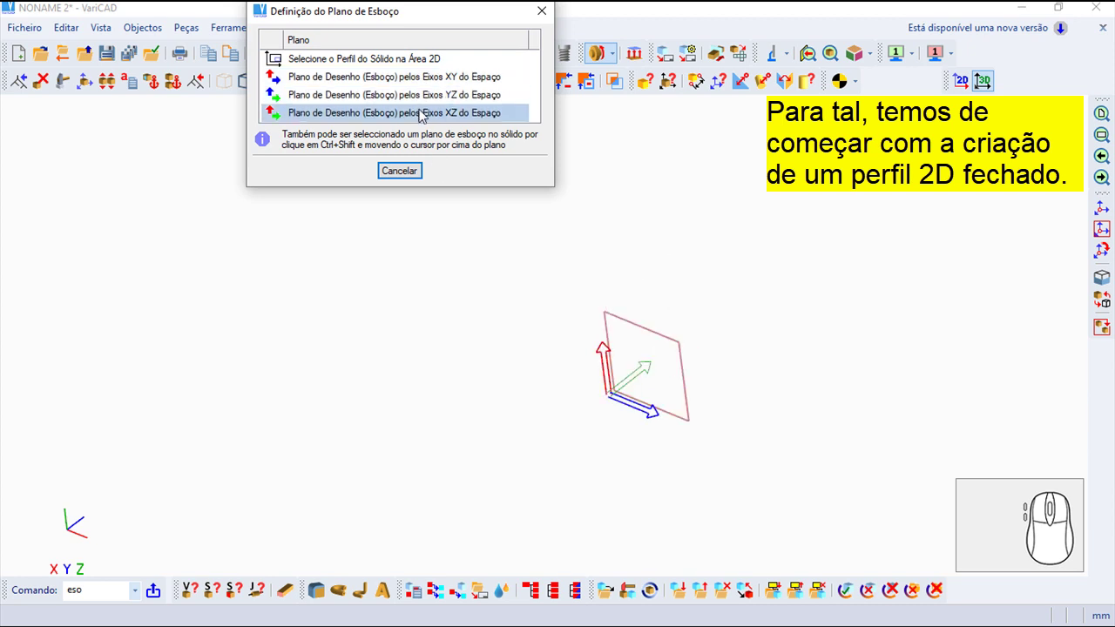
Draw a 50 by 30 rectangle on the sketch plane using typed Dx Dy offsets
left_click(422, 110)
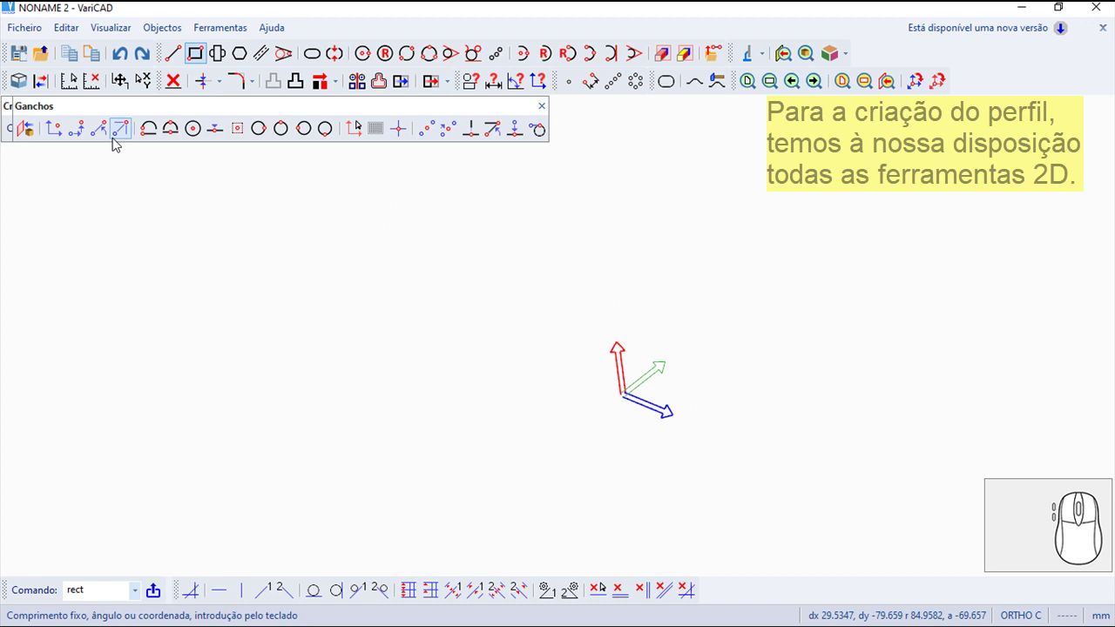
left_click(84, 128)
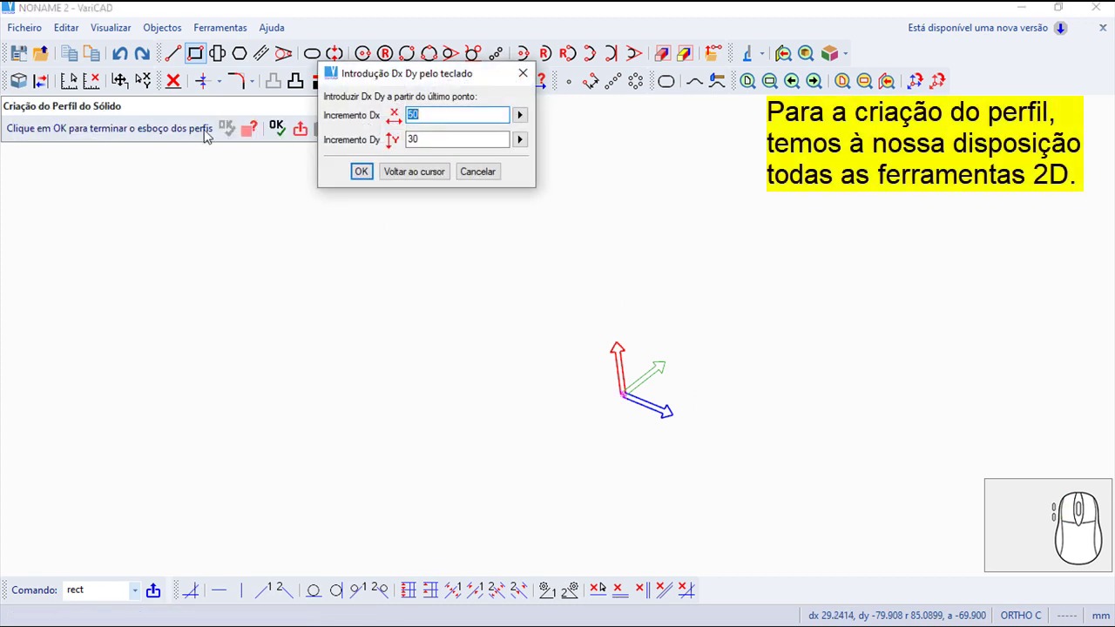
left_click(371, 170)
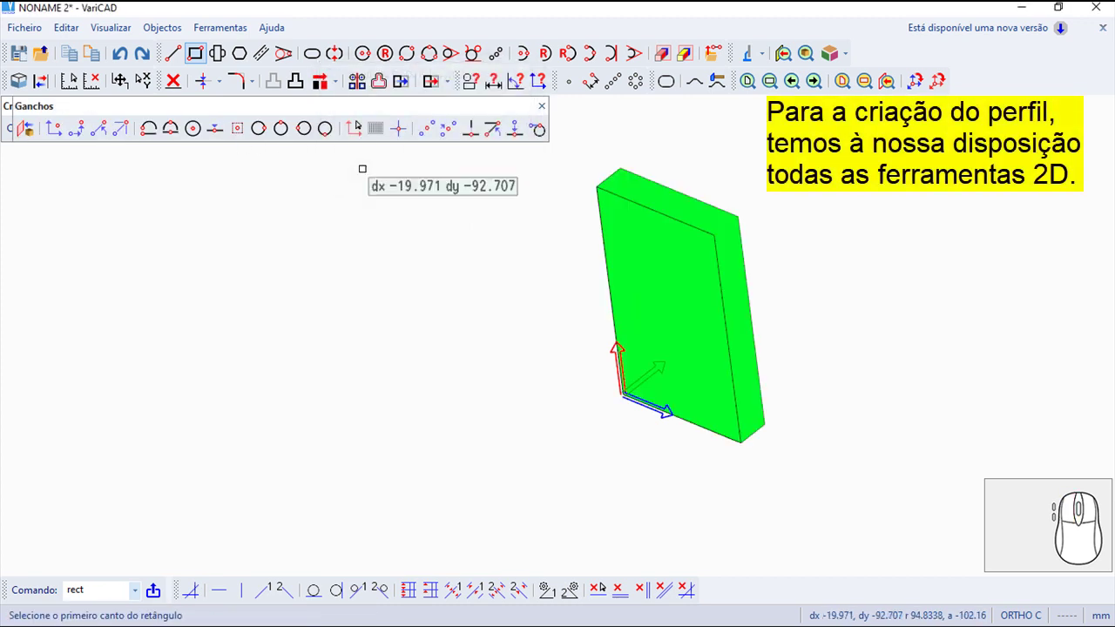
left_click(543, 109)
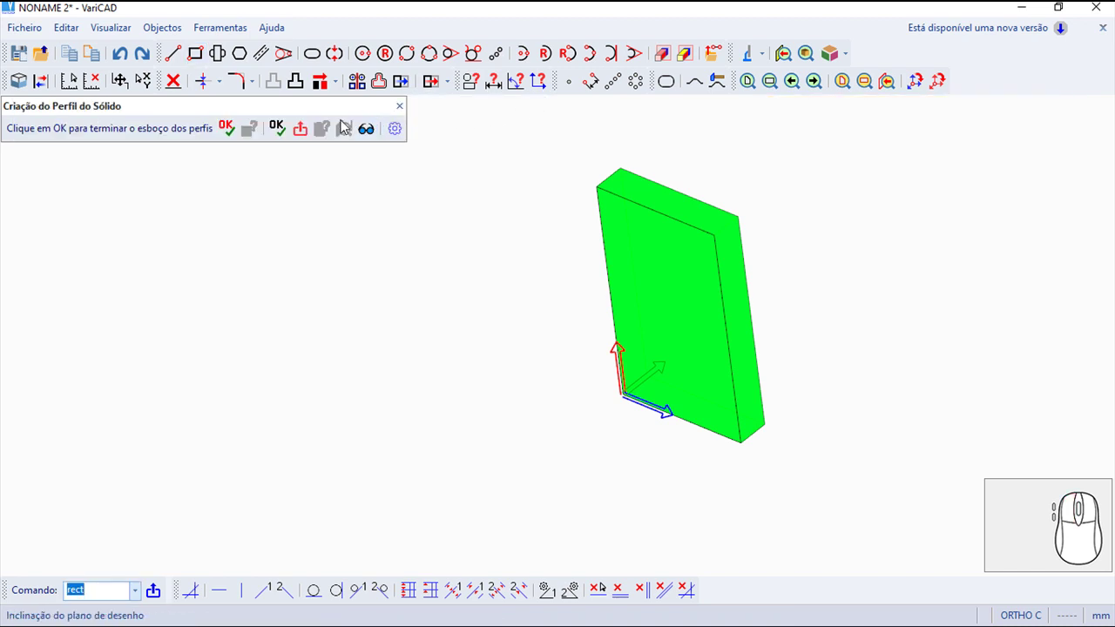
Extrude the profile into a solid 30 high with a 3° draft angle and place it
left_click(224, 126)
key("3")
key("0")
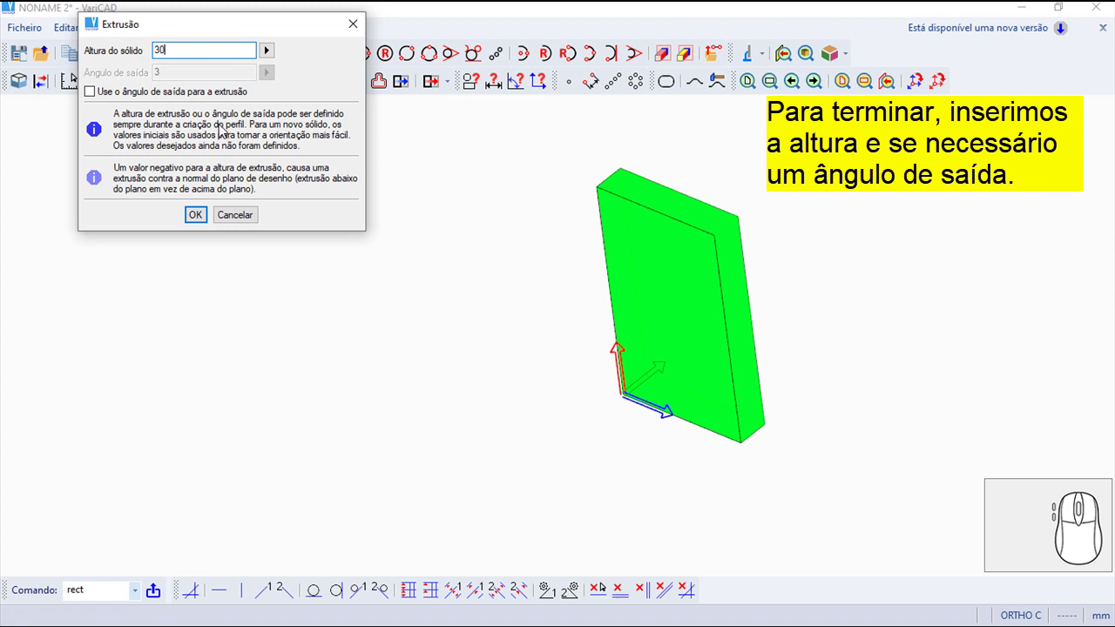
left_click(96, 88)
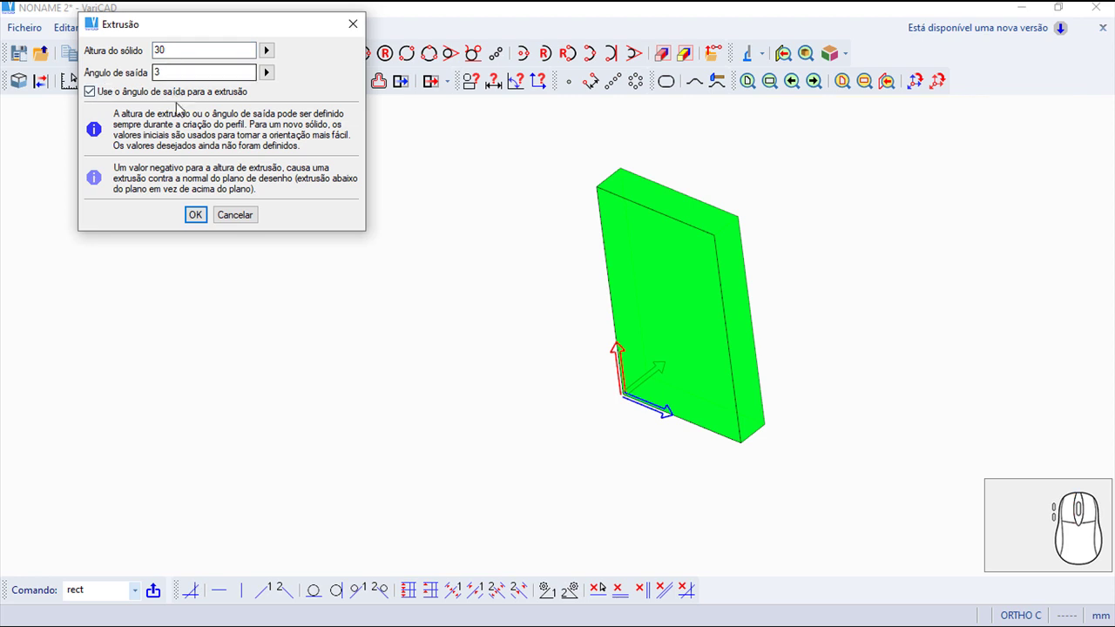
left_click(206, 214)
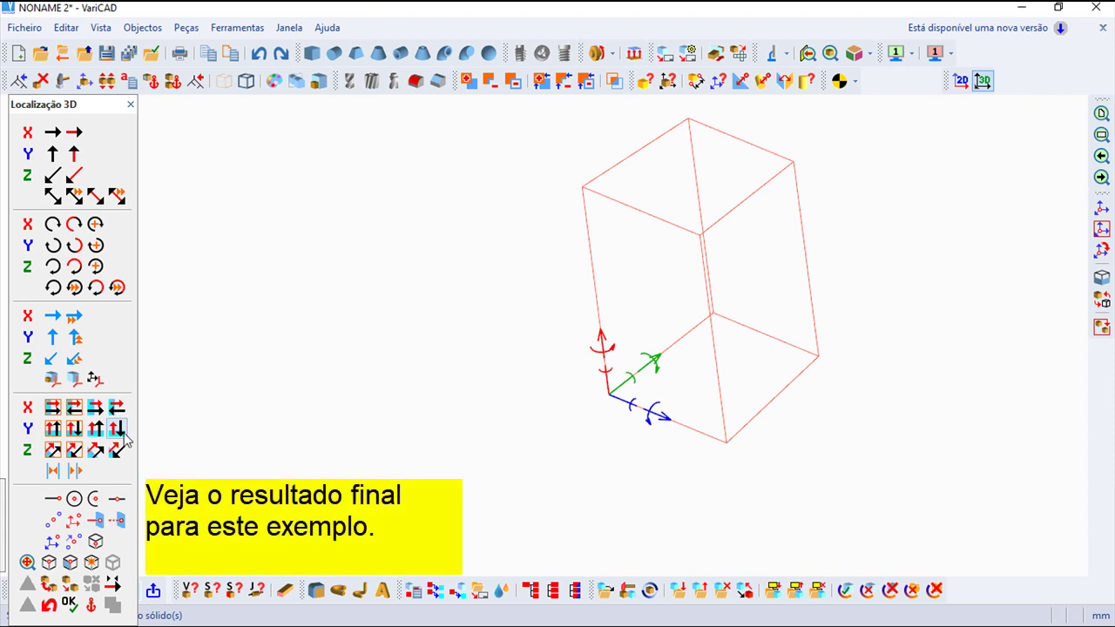